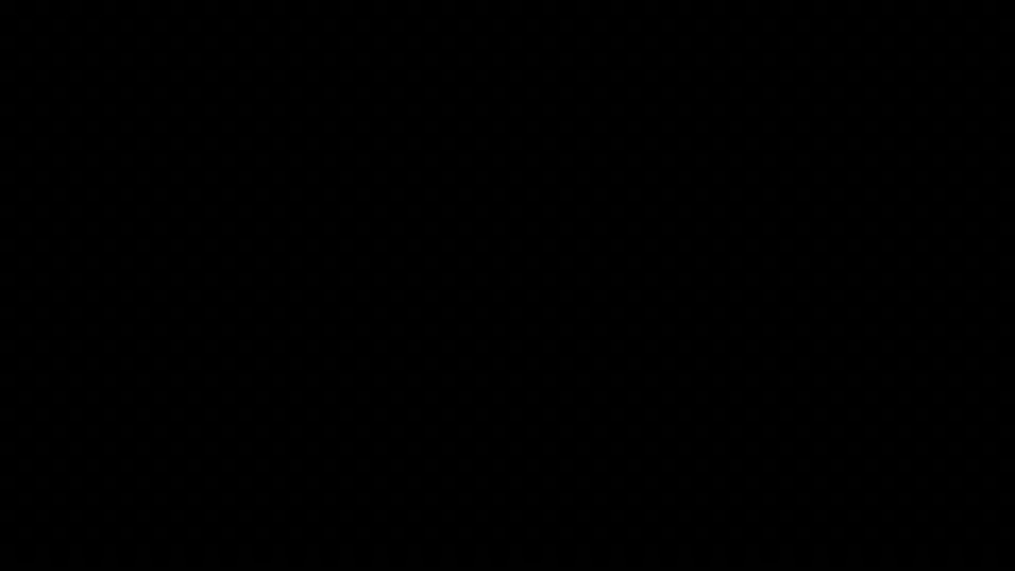
Step: Hide the sidebar and view the default cube from the side in orthographic projection
{"action": "key", "text": "n"}
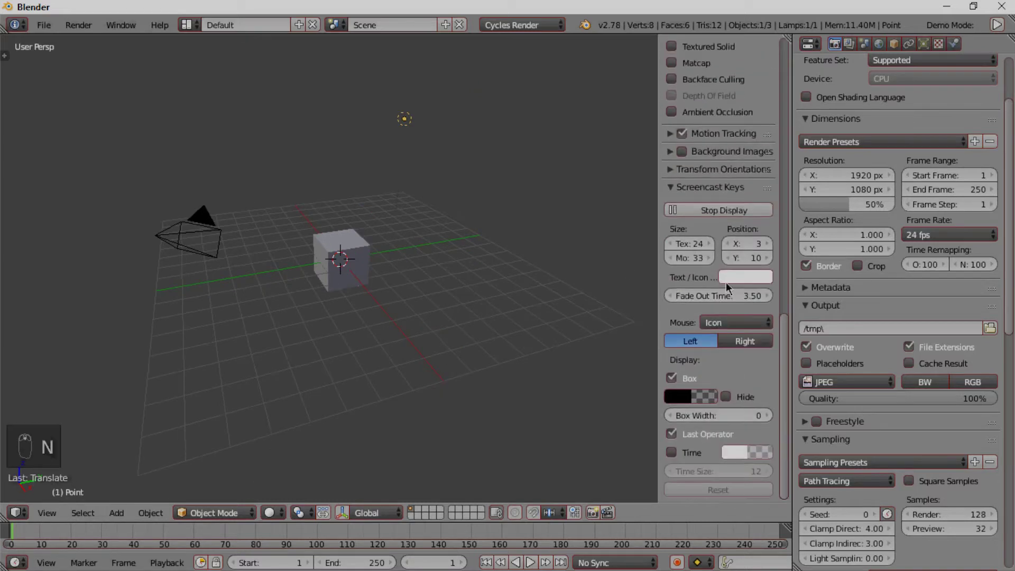
{"action": "key", "text": "m"}
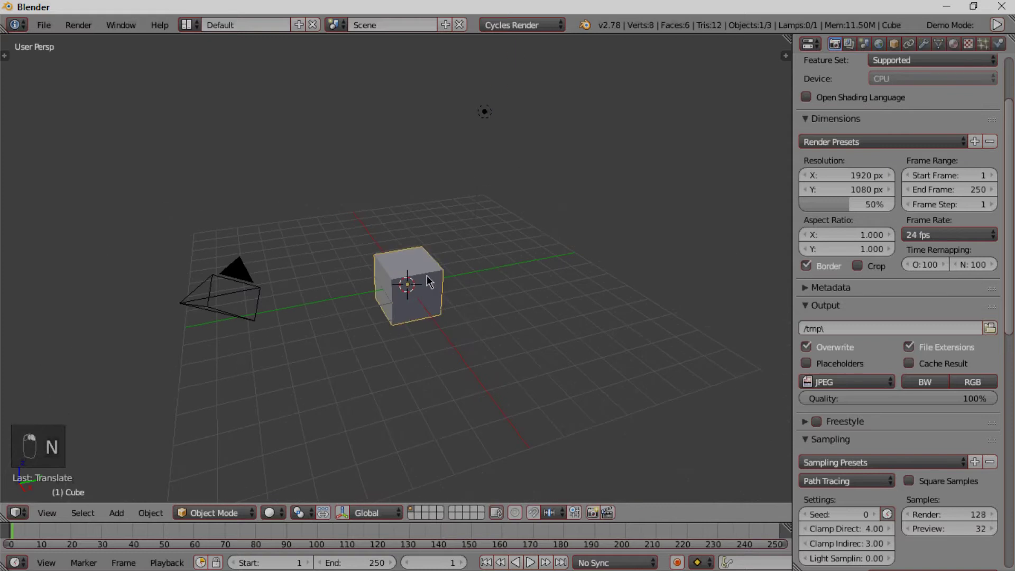
{"action": "key", "text": "KP_3"}
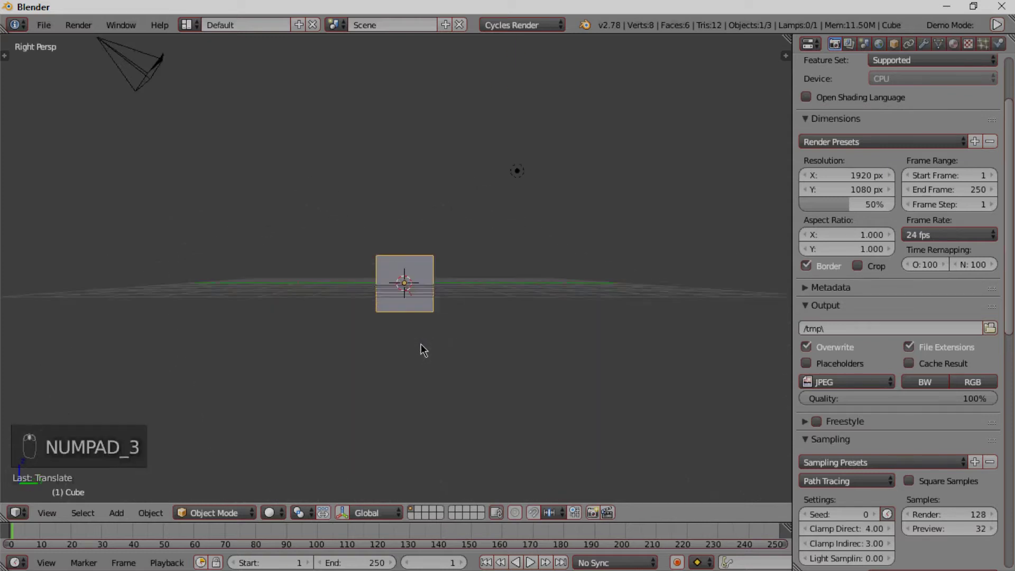
{"action": "key", "text": "KP_5"}
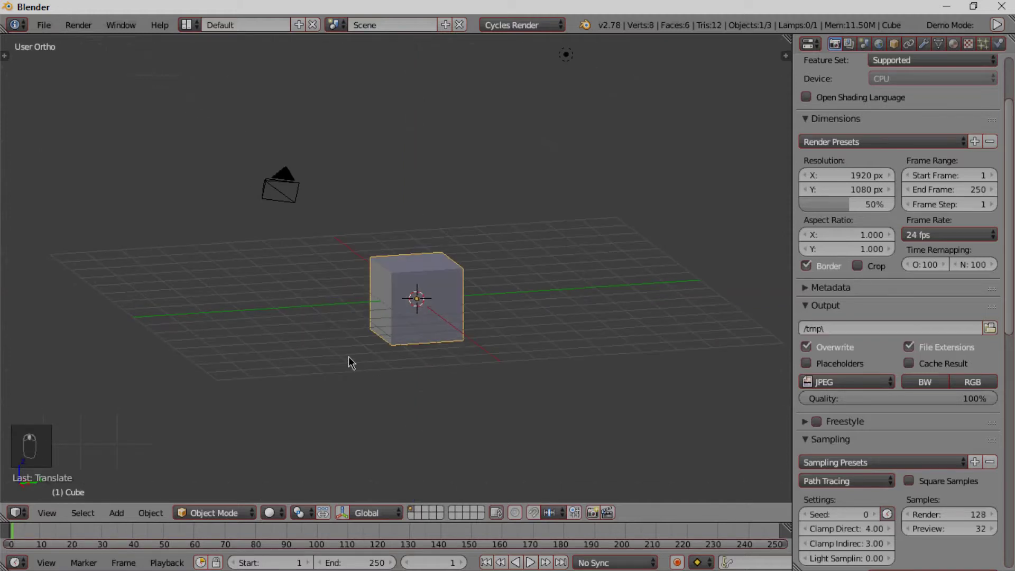
Step: Scale the default cube into a wide, flat floor slab and check it from the side
{"action": "key", "text": "s"}
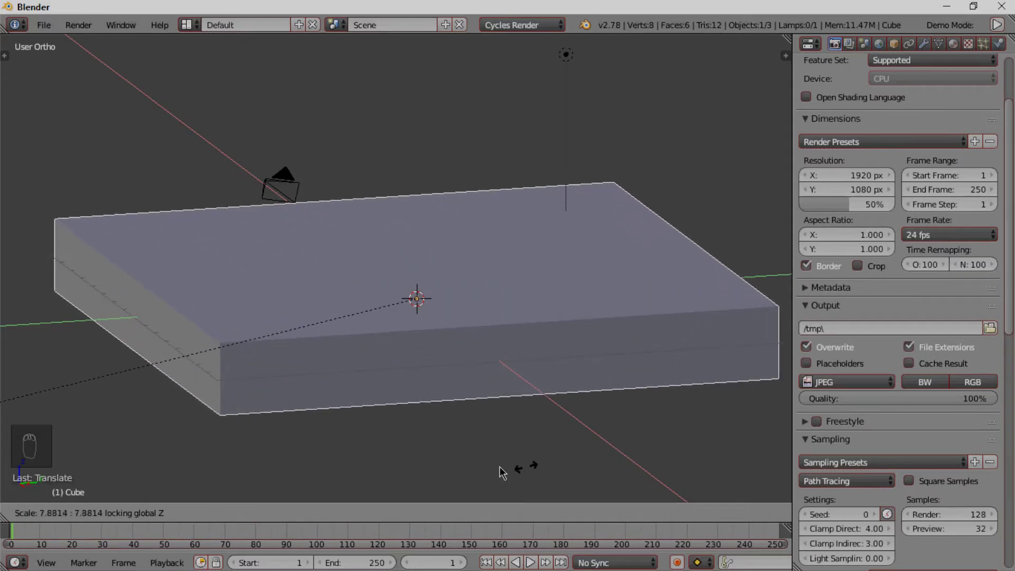
{"action": "key", "text": "KP_3"}
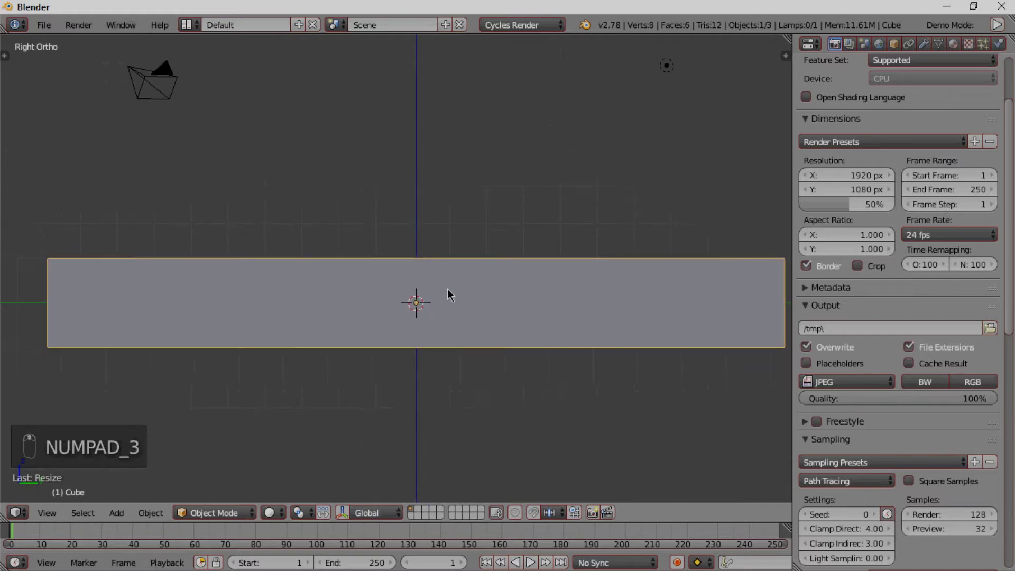
{"action": "key", "text": "g"}
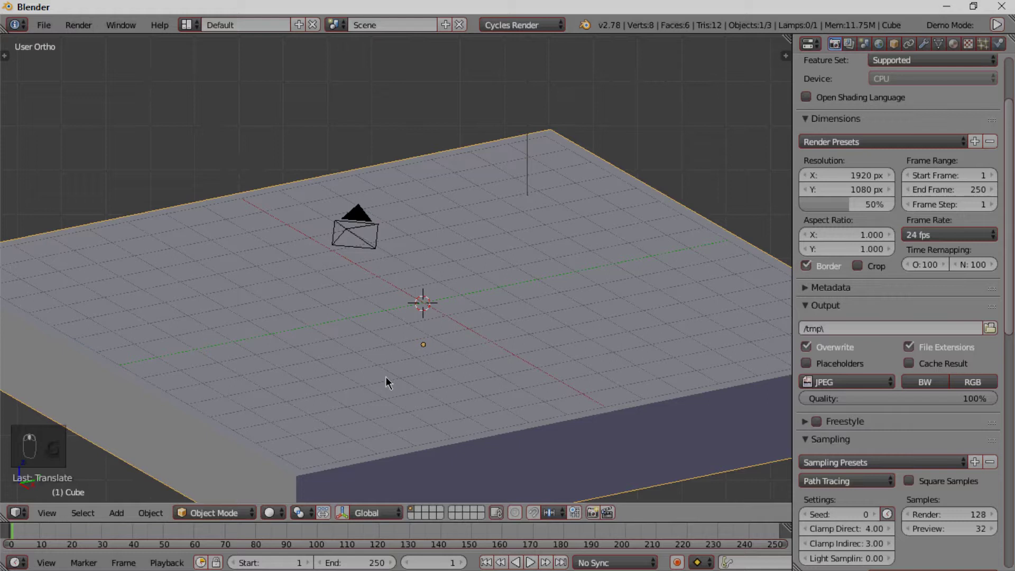
Step: Add a second cube, raise it above the floor slab and enter Edit Mode on it
{"action": "key", "text": "shift+a"}
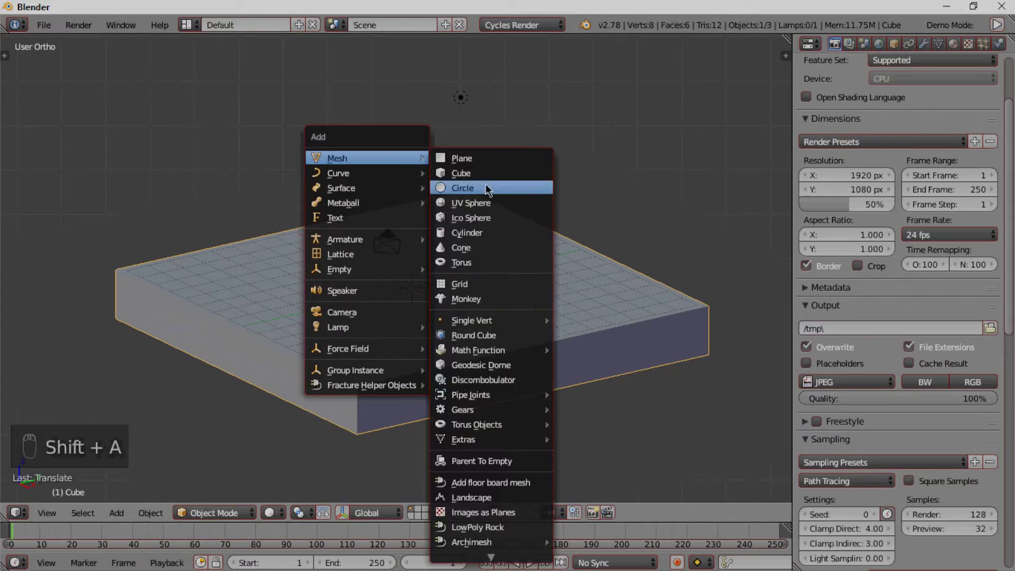
{"action": "key", "text": "KP_3"}
{"action": "key", "text": "g"}
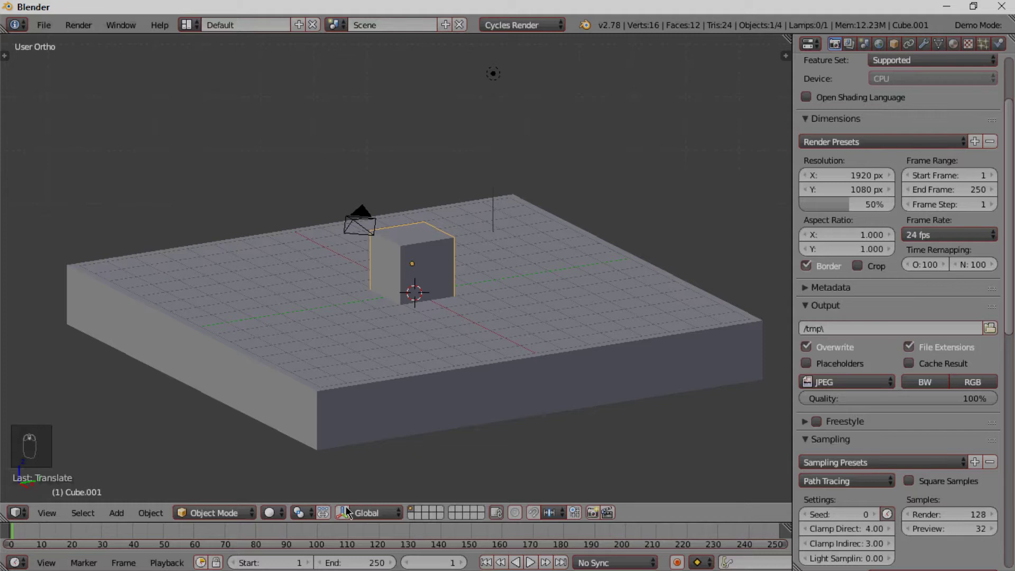
{"action": "left_click_drag", "start_coordinate": [417, 200], "coordinate": [408, 230]}
{"action": "key", "text": "ctrl+z"}
{"action": "key", "text": "KP_3"}
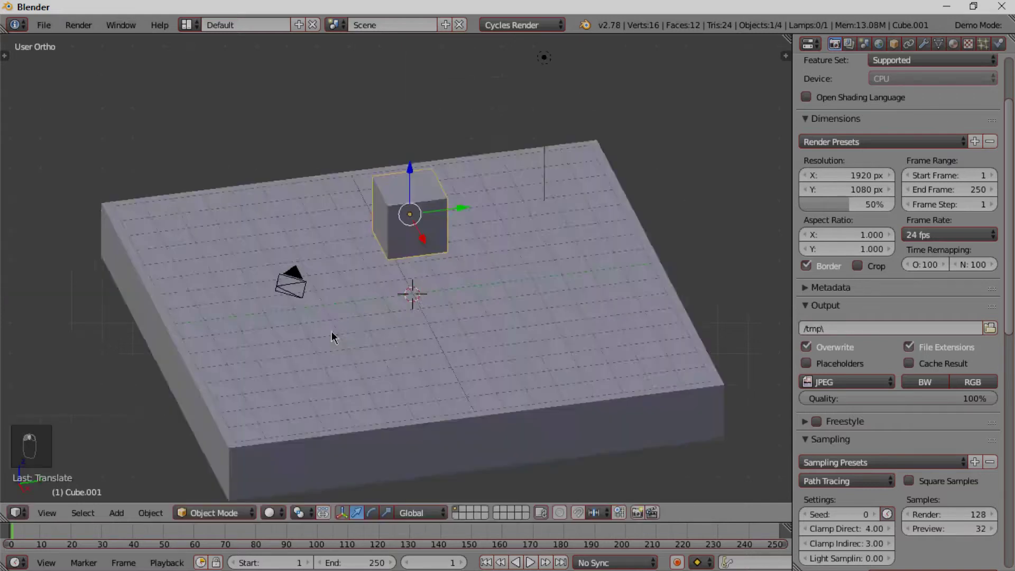
{"action": "key", "text": "Tab"}
Step: Scale the cube's mesh into a small, thin domino plank and return to Object Mode
{"action": "key", "text": "s"}
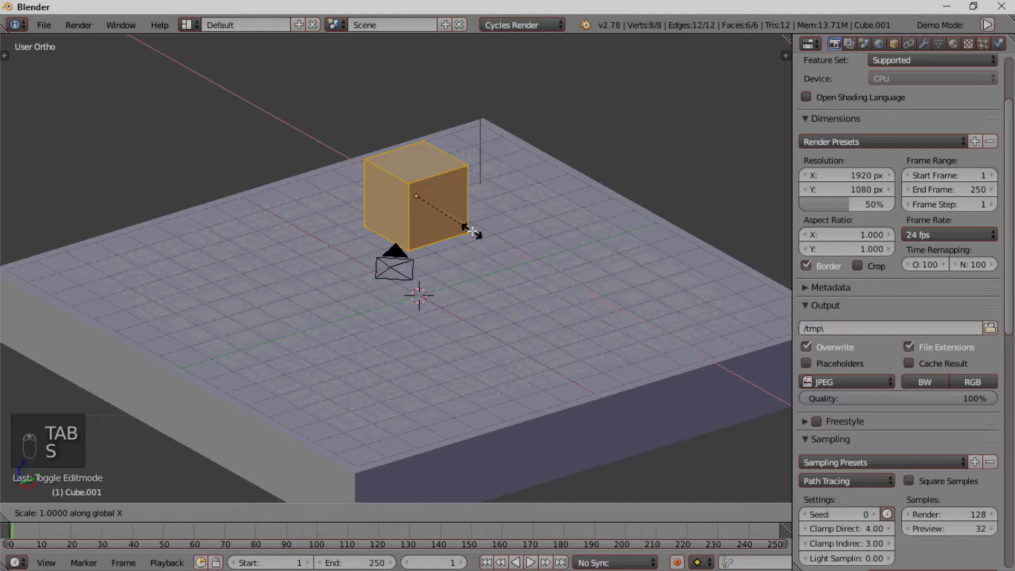
{"action": "key", "text": "s"}
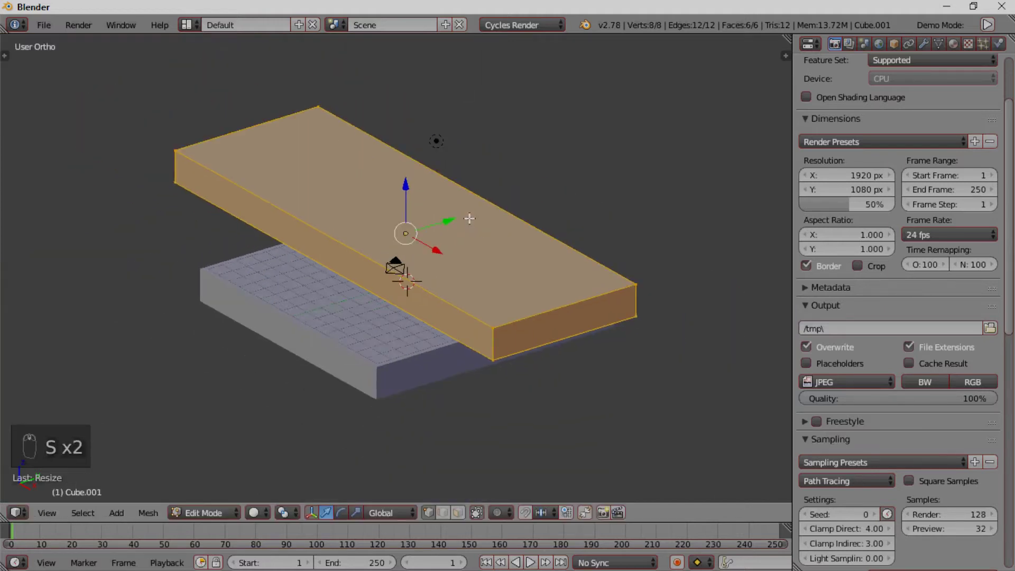
{"action": "key", "text": "s"}
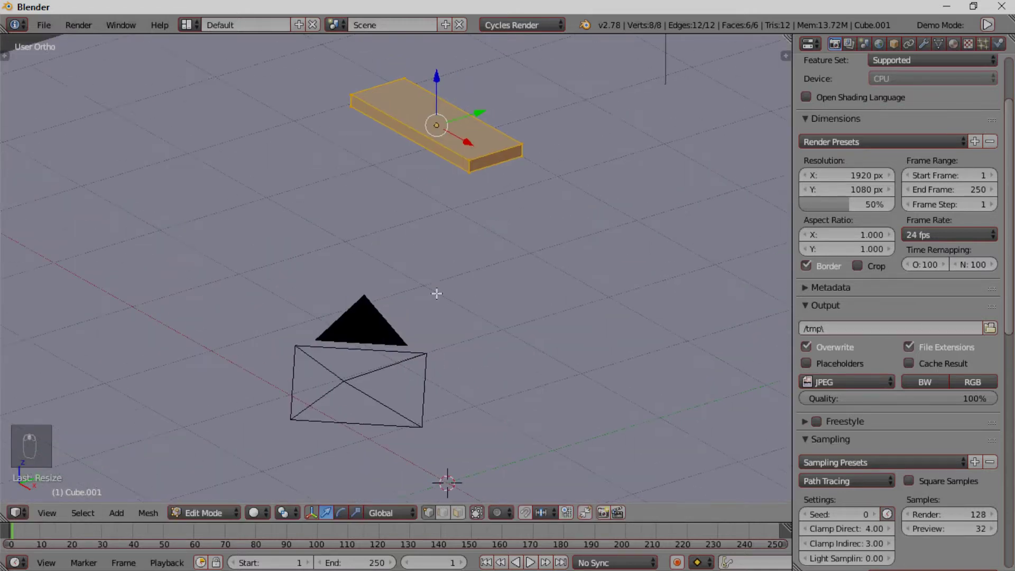
{"action": "key", "text": "Tab"}
{"action": "key", "text": "n"}
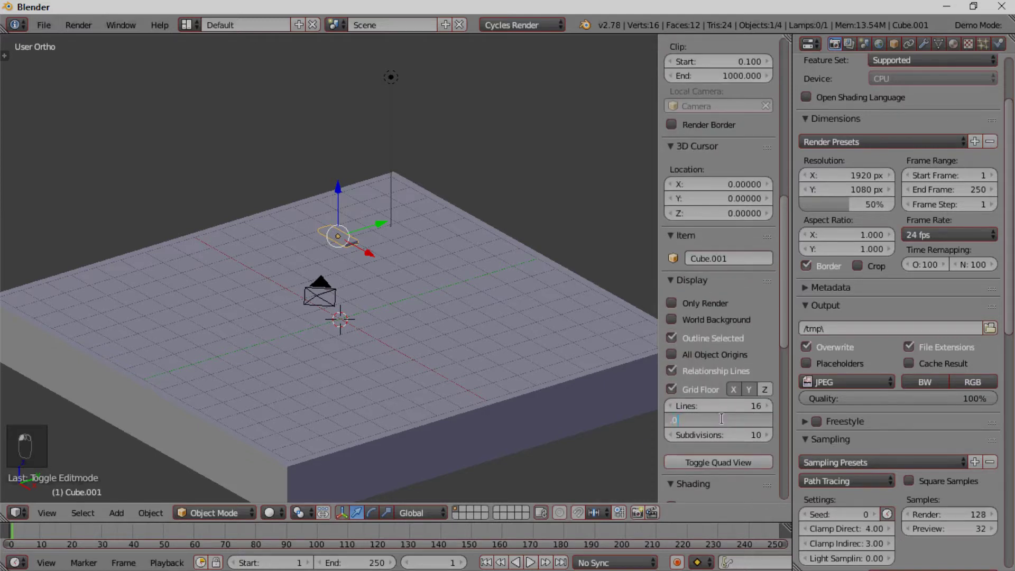
Step: Hide the sidebar and rotate the domino to stand upright, checking front and side views
{"action": "key", "text": "n"}
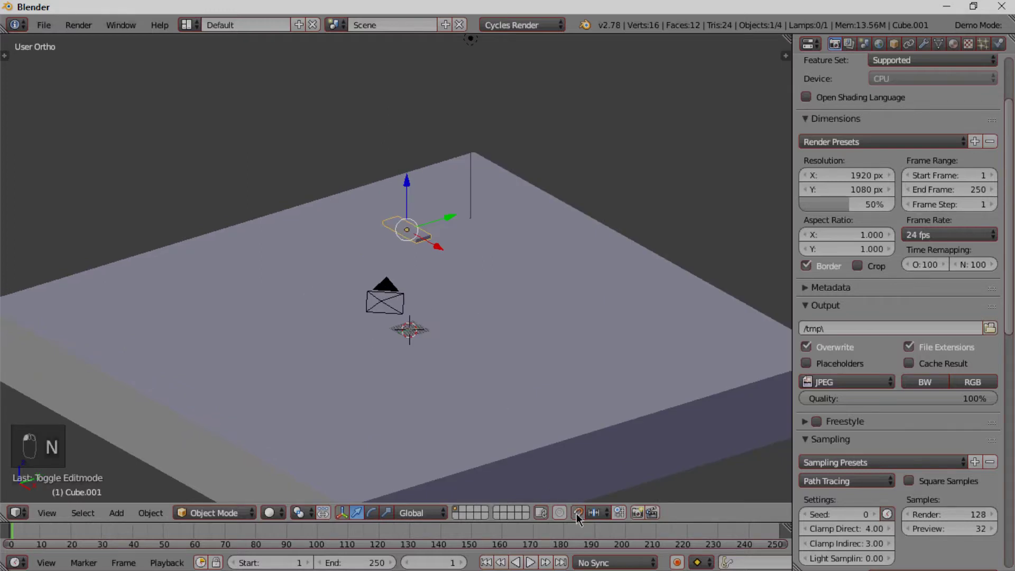
{"action": "key", "text": "KP_3"}
{"action": "key", "text": "KP_1"}
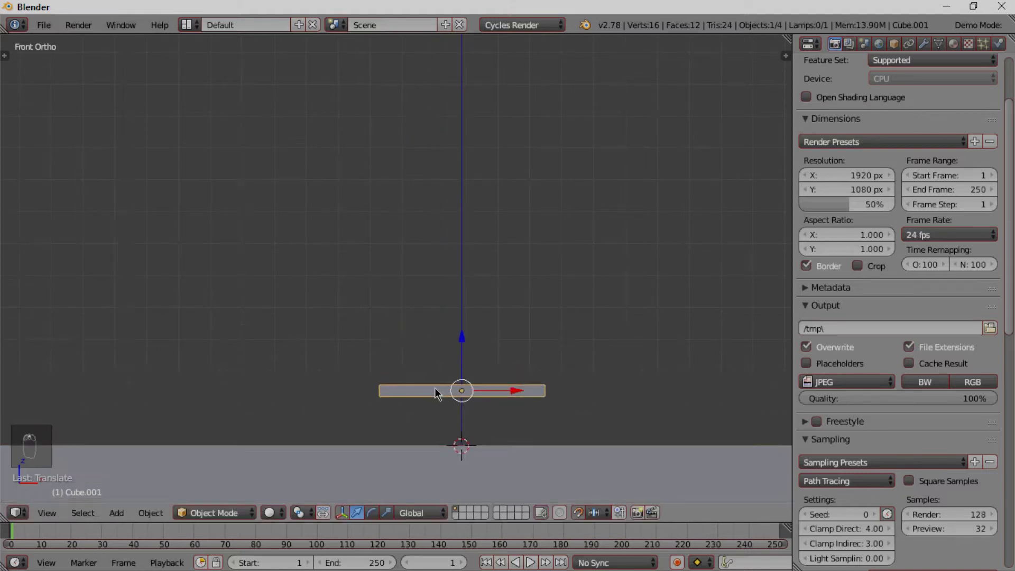
{"action": "left_click_drag", "start_coordinate": [444, 222], "coordinate": [640, 277]}
{"action": "key", "text": "r"}
{"action": "left_click_drag", "start_coordinate": [639, 276], "coordinate": [454, 112]}
{"action": "left_click_drag", "start_coordinate": [442, 228], "coordinate": [453, 156]}
Step: Rescale the slab's mesh into a tall thin block and return to Object Mode
{"action": "key", "text": "Tab"}
{"action": "key", "text": "s"}
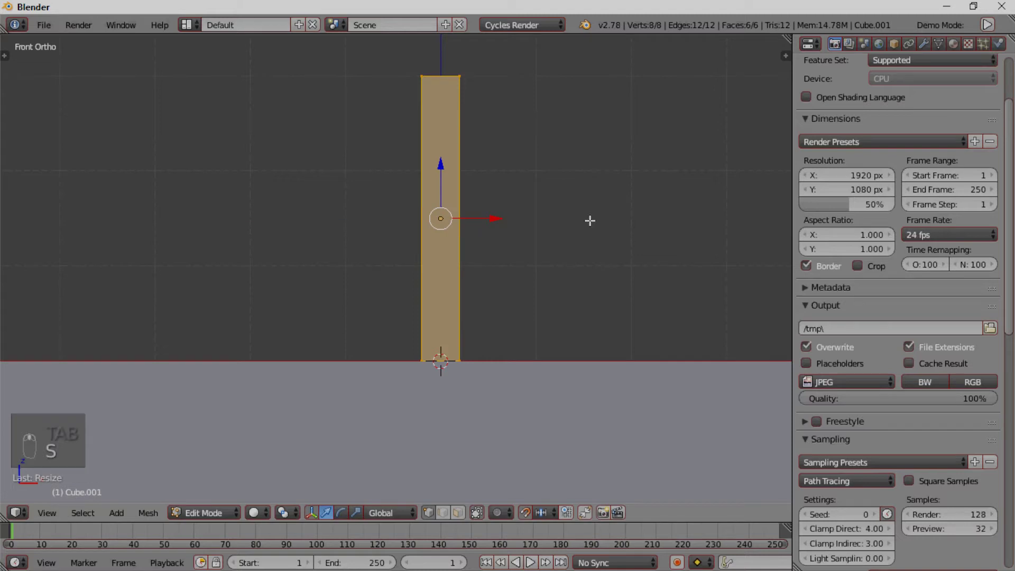
{"action": "key", "text": "Tab"}
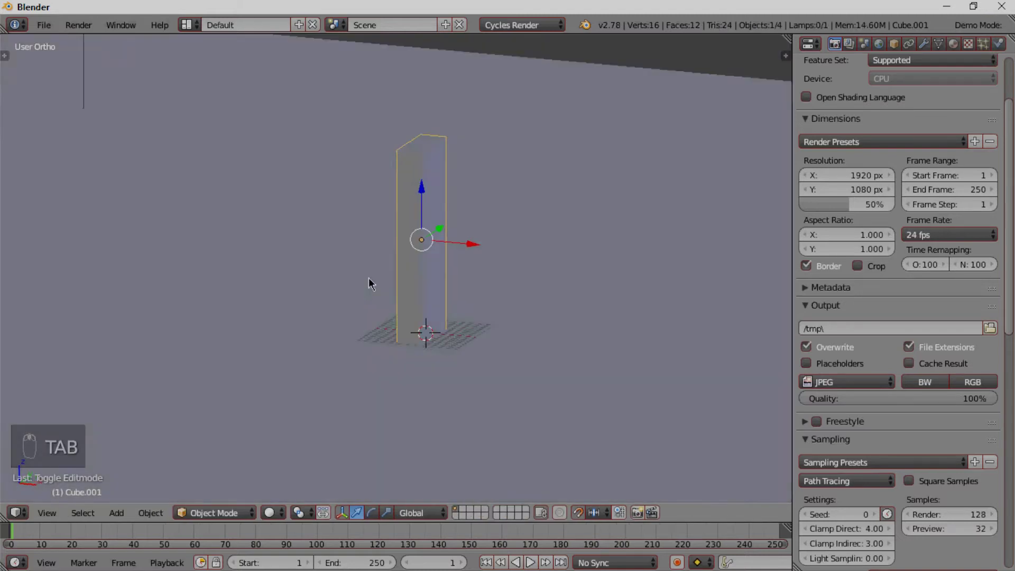
Step: Play the rigid-body simulation from the front view to test the slab's fall, then stop at frame 1
{"action": "key", "text": "KP_1"}
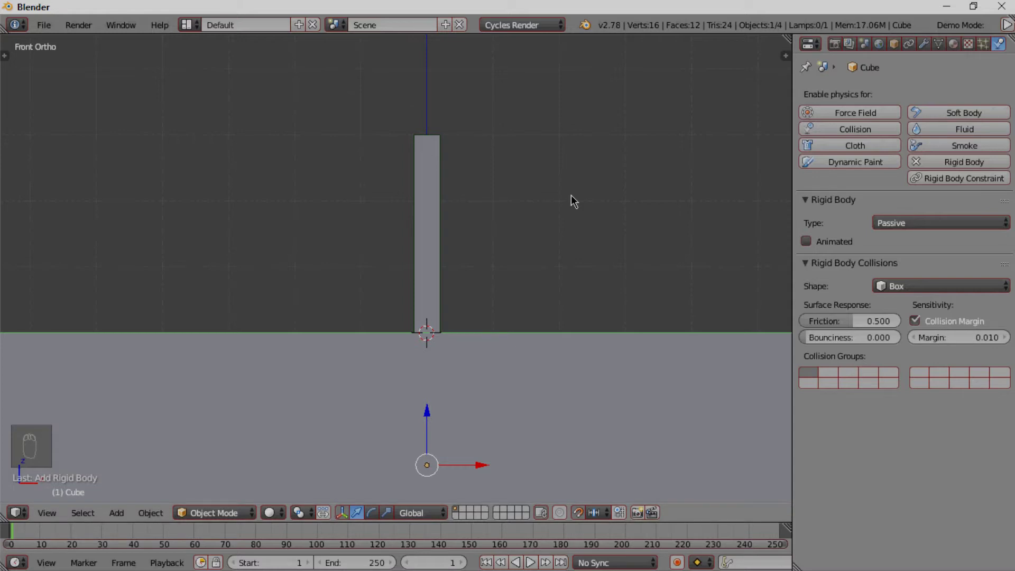
{"action": "key", "text": "alt+a"}
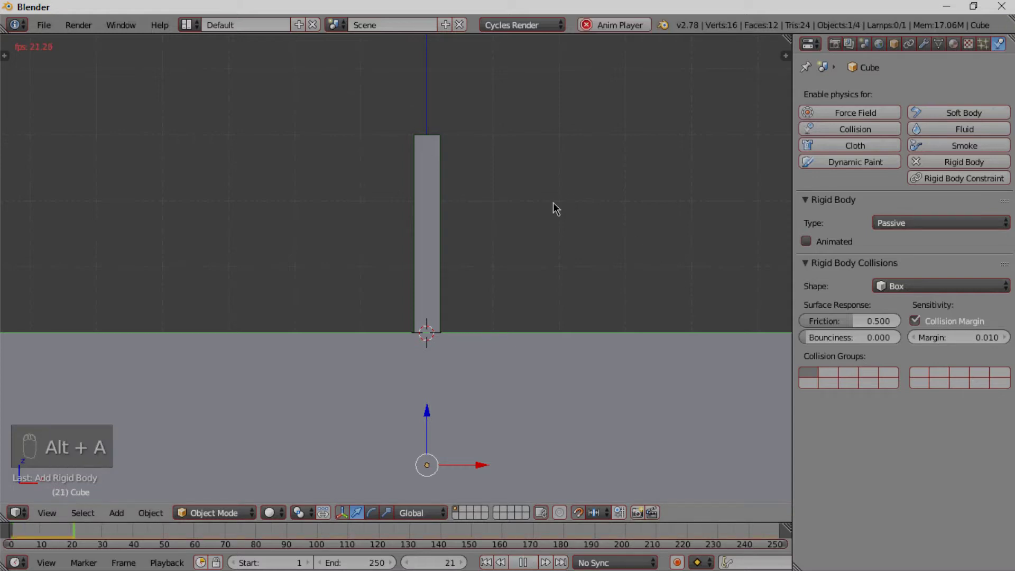
{"action": "key", "text": "Escape"}
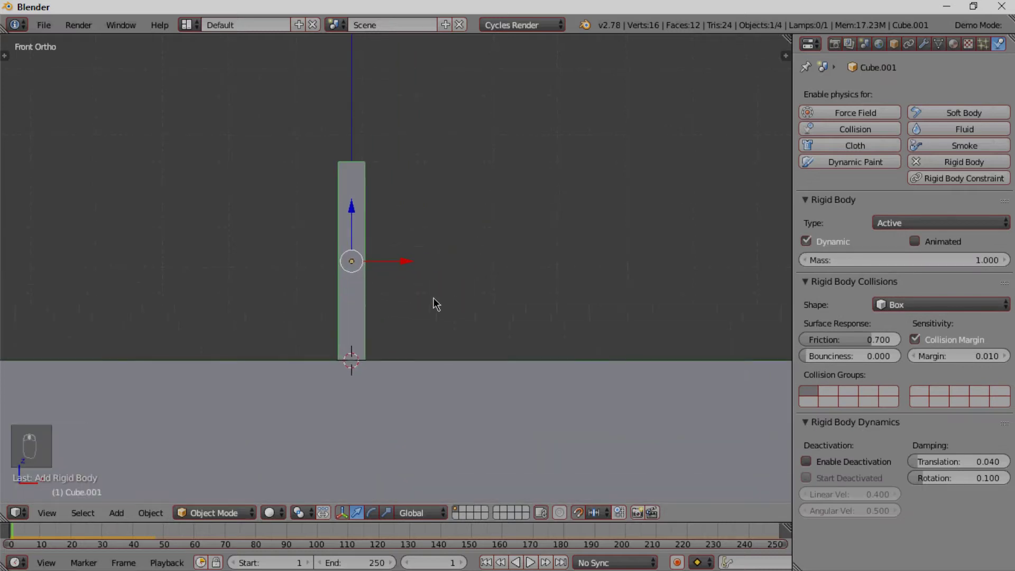
Step: Duplicate the active slab repeatedly to build a row of evenly spaced dominoes
{"action": "key", "text": "alt+d"}
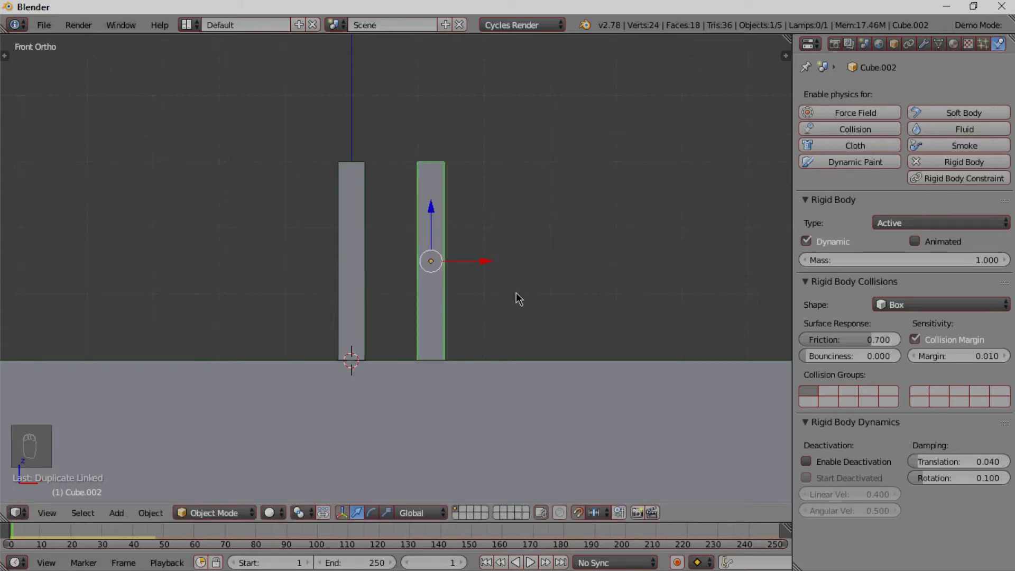
{"action": "key", "text": "shift+r"}
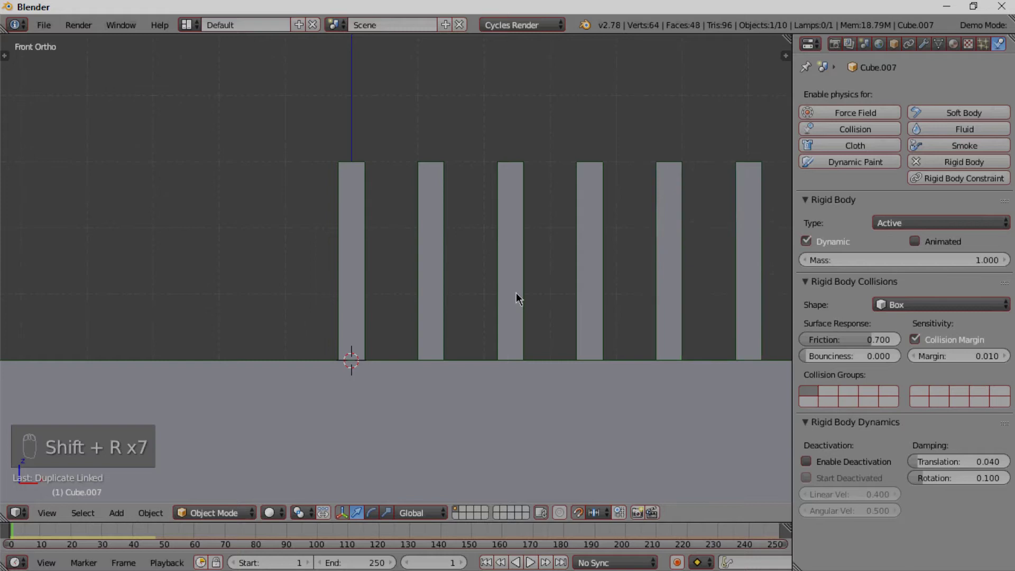
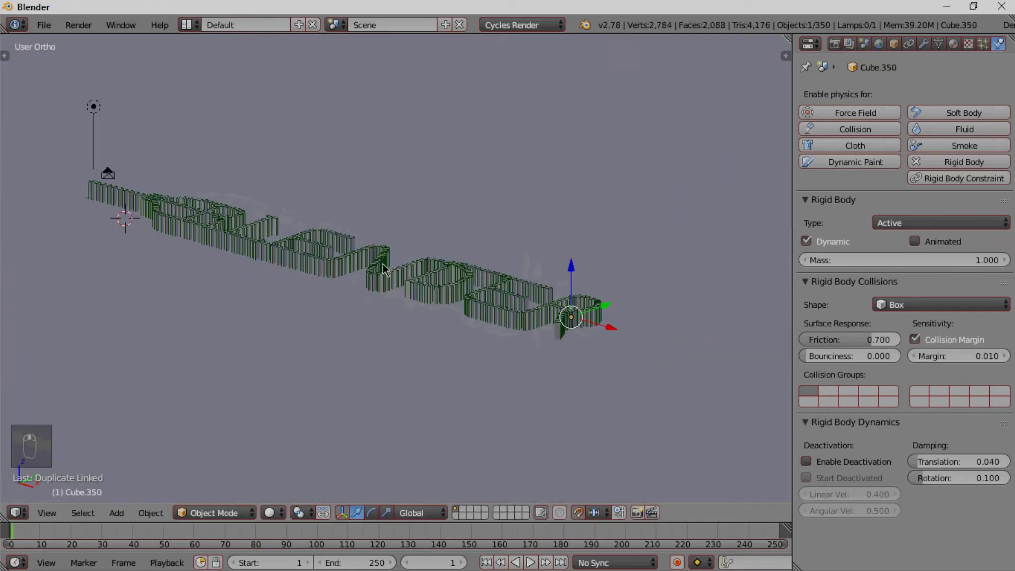
Step: Check the layout from side and front views and delete the point lamp
{"action": "key", "text": "KP_3"}
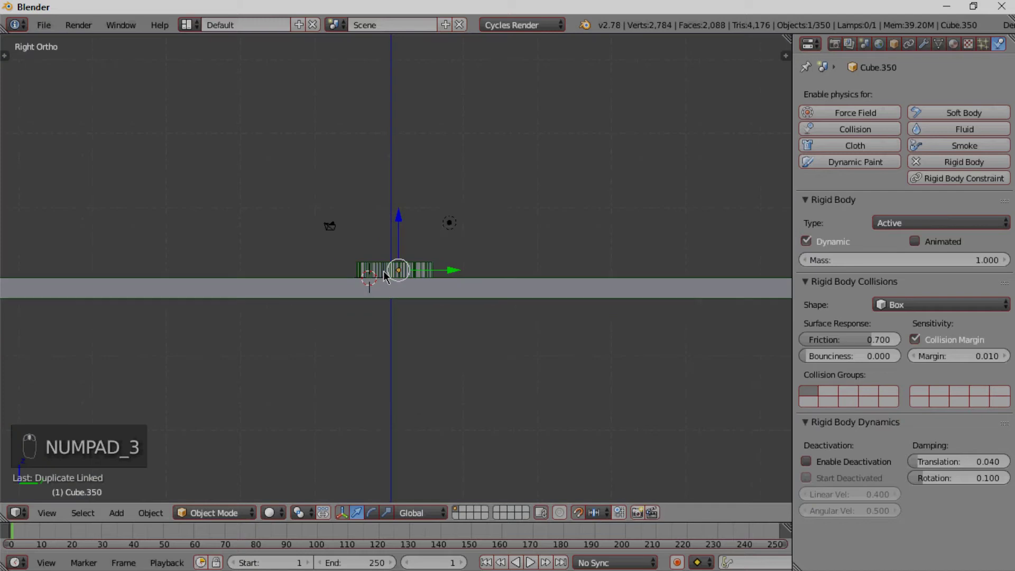
{"action": "key", "text": "KP_1"}
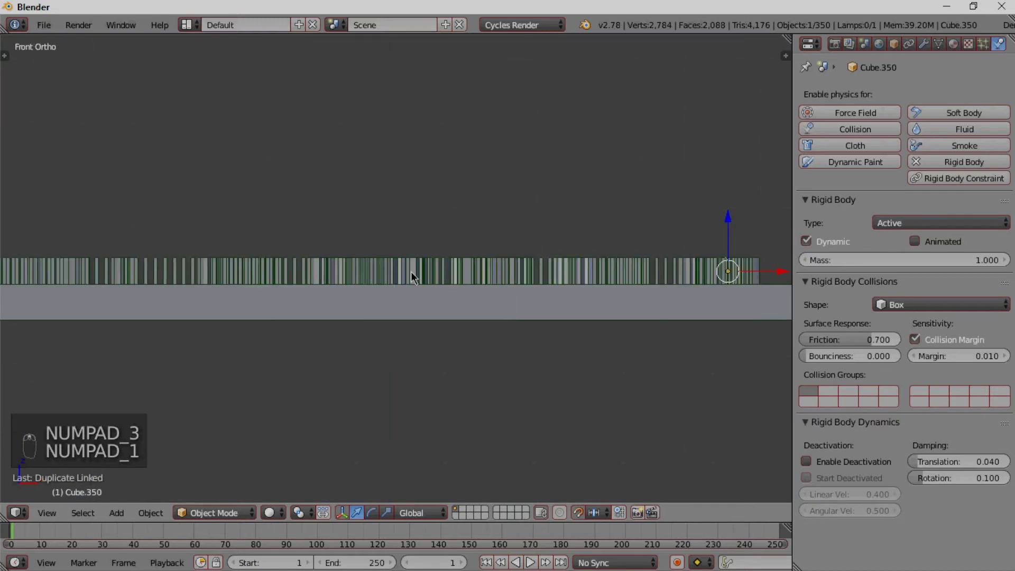
{"action": "key", "text": "KP_3"}
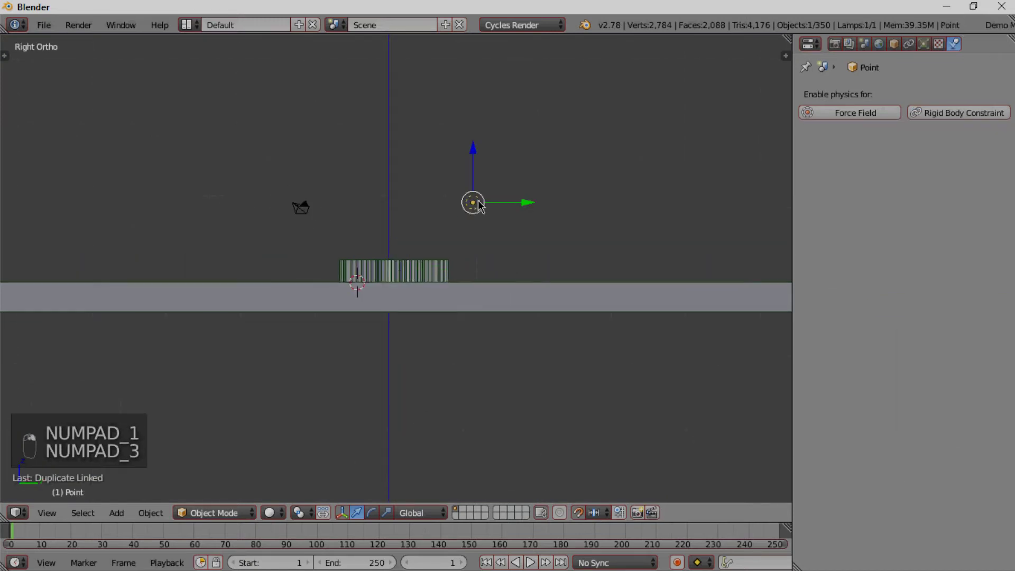
{"action": "key", "text": "x"}
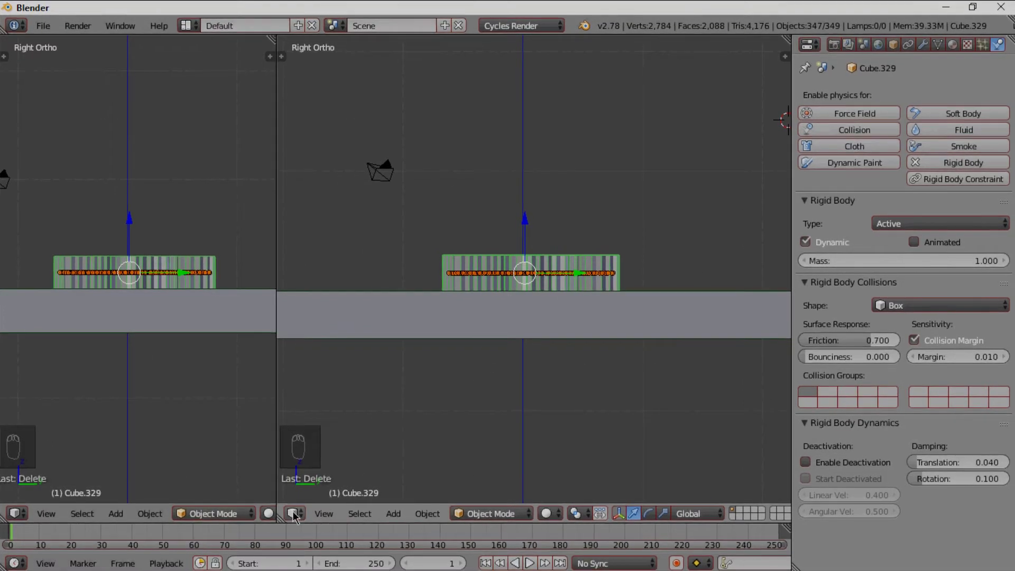
Step: Turn the right pane into a Node Editor and remove the material's Diffuse BSDF node
{"action": "left_click_drag", "start_coordinate": [326, 392], "coordinate": [336, 336]}
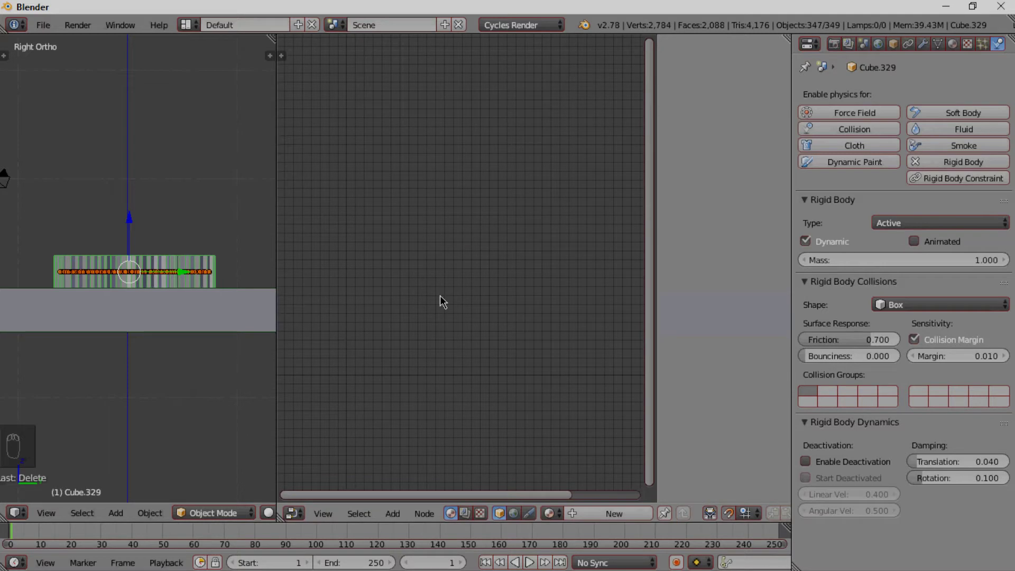
{"action": "key", "text": "n"}
{"action": "left_click_drag", "start_coordinate": [485, 268], "coordinate": [528, 352]}
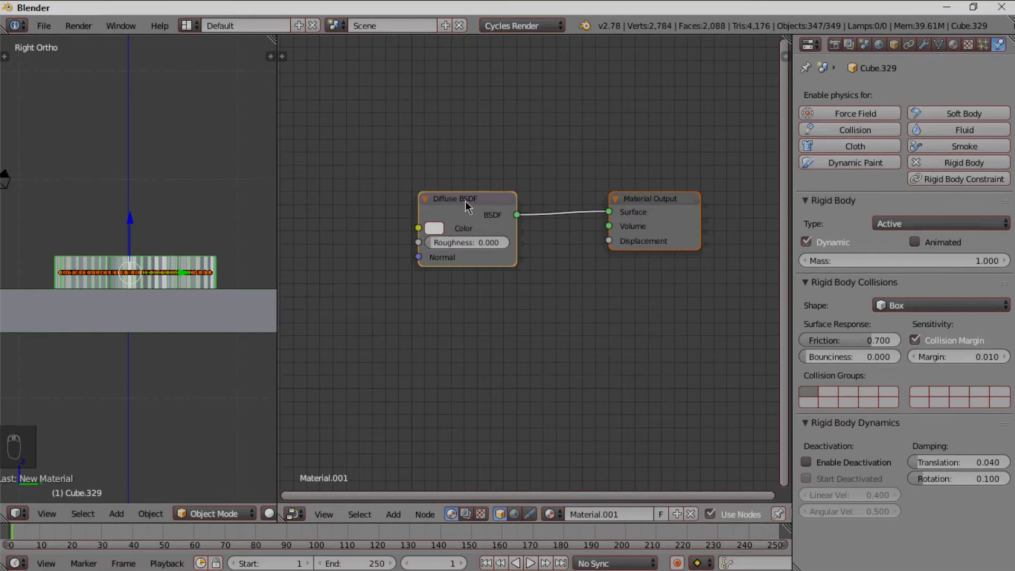
{"action": "key", "text": "x"}
Step: Add a PBR Dielectric shader node and connect it to the material output's Surface input
{"action": "key", "text": "shift+a"}
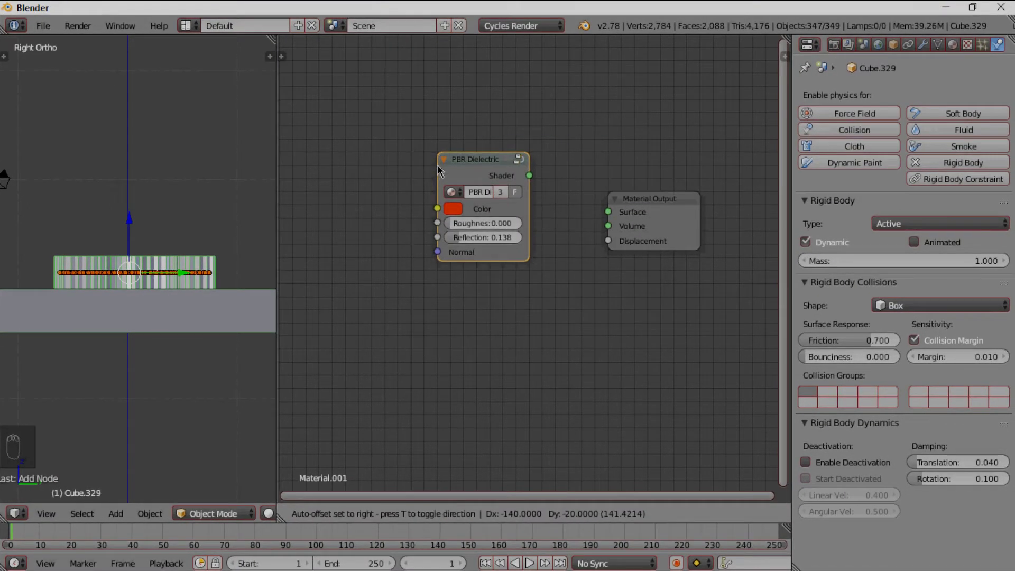
{"action": "left_click_drag", "start_coordinate": [437, 359], "coordinate": [613, 233]}
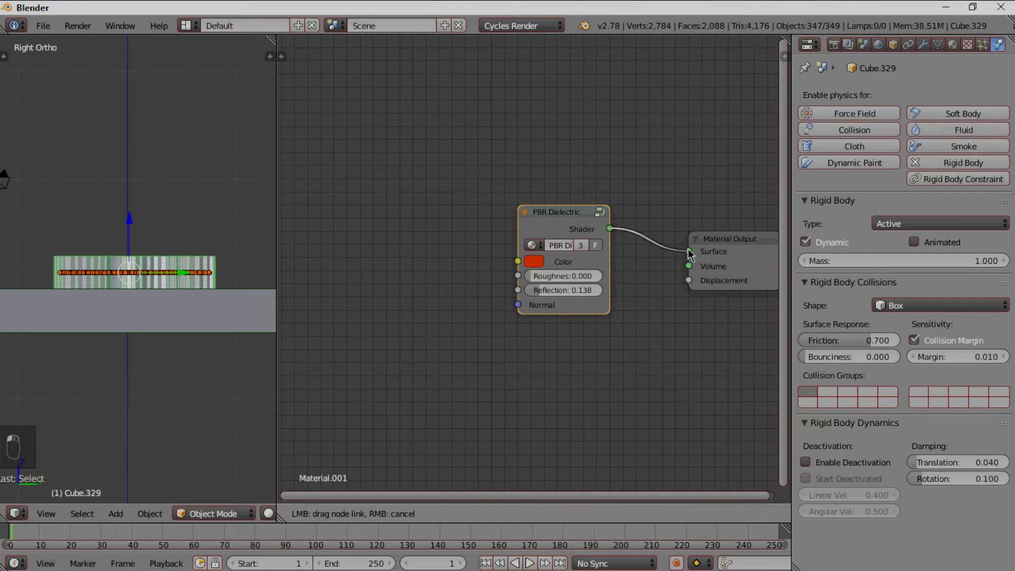